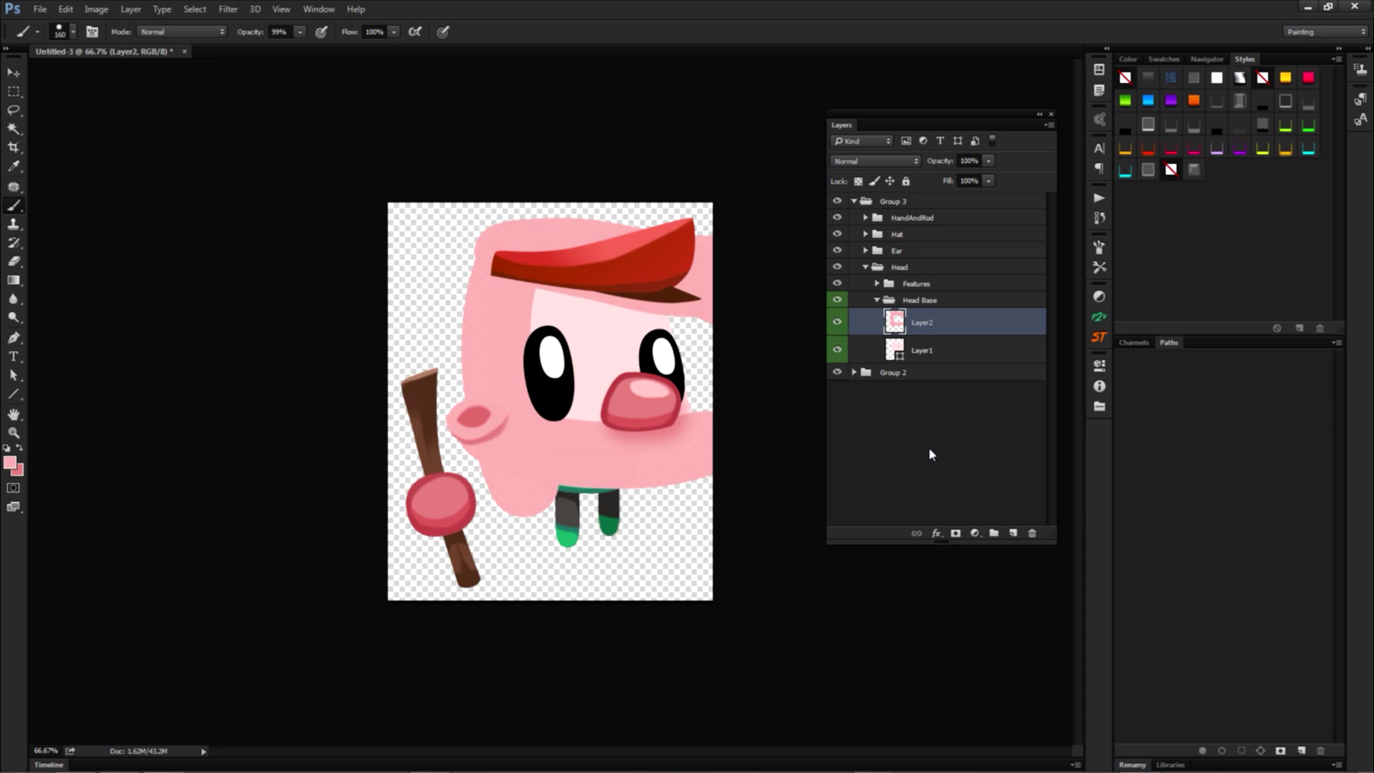
- Clip Layer2 to Layer1 so the pink head colour stays inside the head shape
key("alt+Num_Lock")
left_click(935, 450)
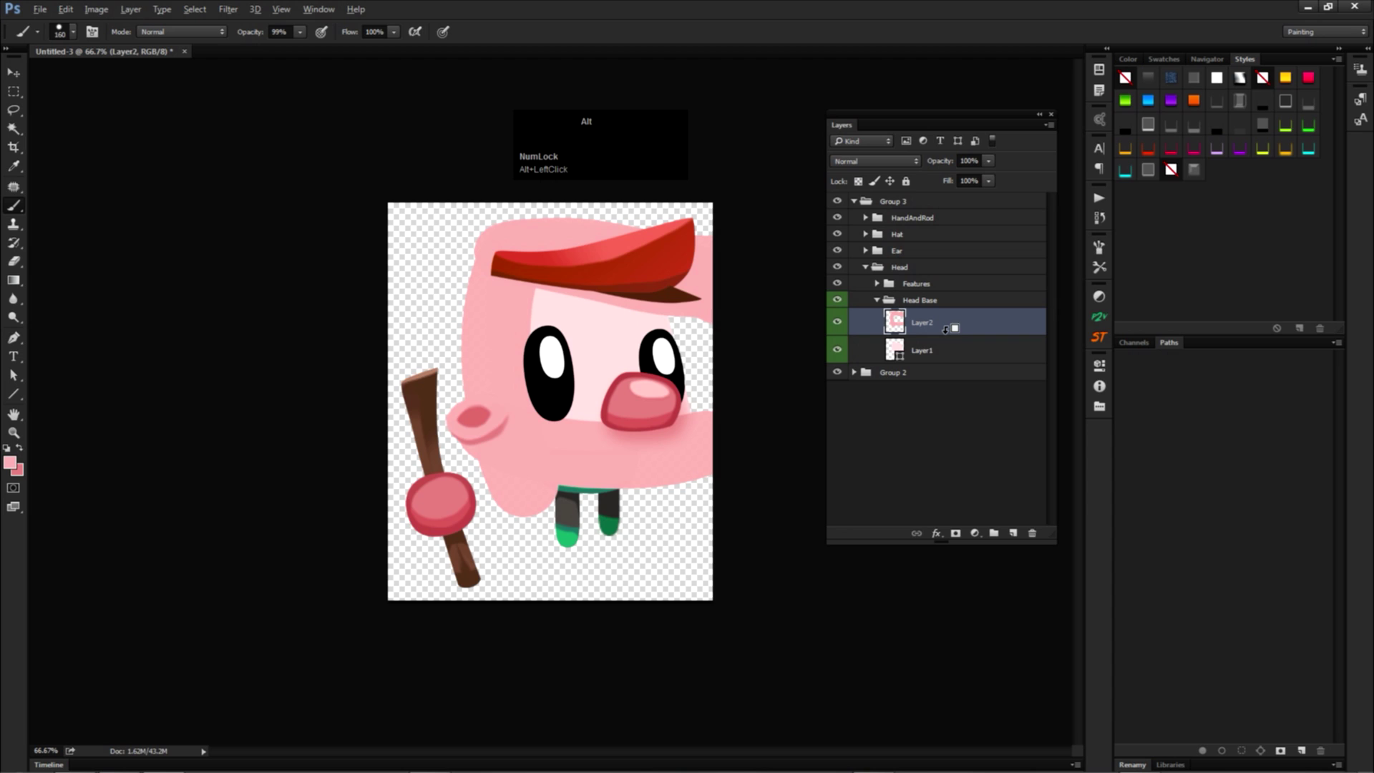
- Select Layer2, Layer 36 and Layer 37 together, clip them to Layer1 with Ctrl+Alt+G, and toggle to compare
left_click(952, 323)
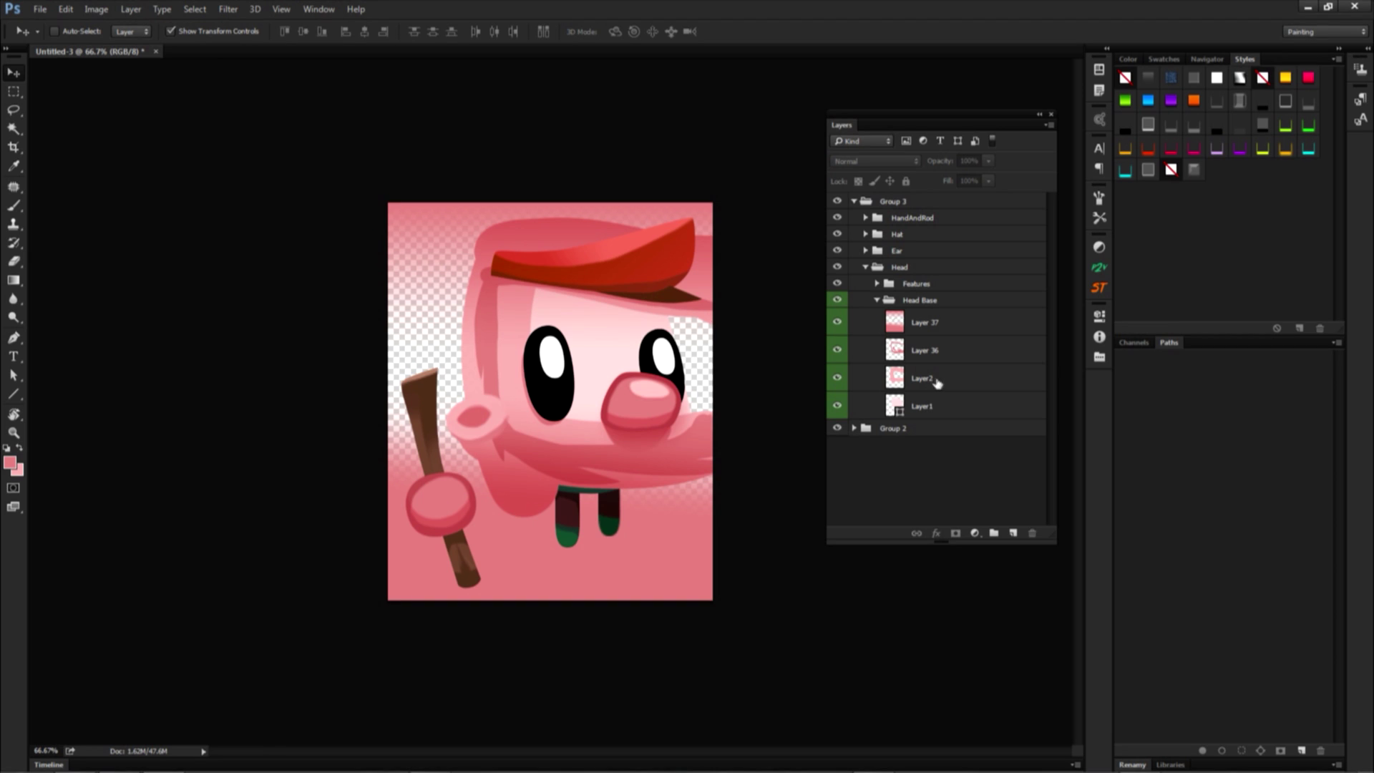
key("Num_Lock")
left_click(932, 377)
left_click(935, 321)
key("ctrl+alt+g")
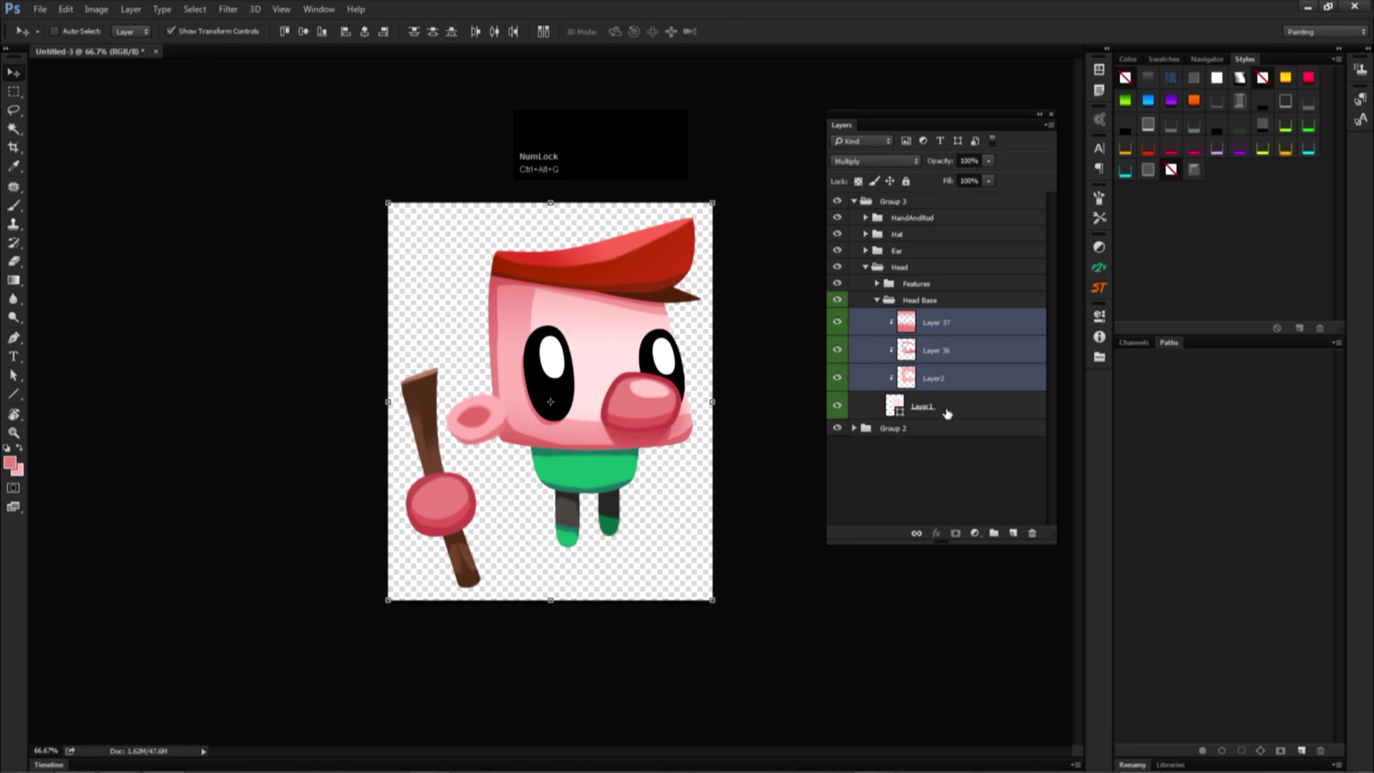
key("g")
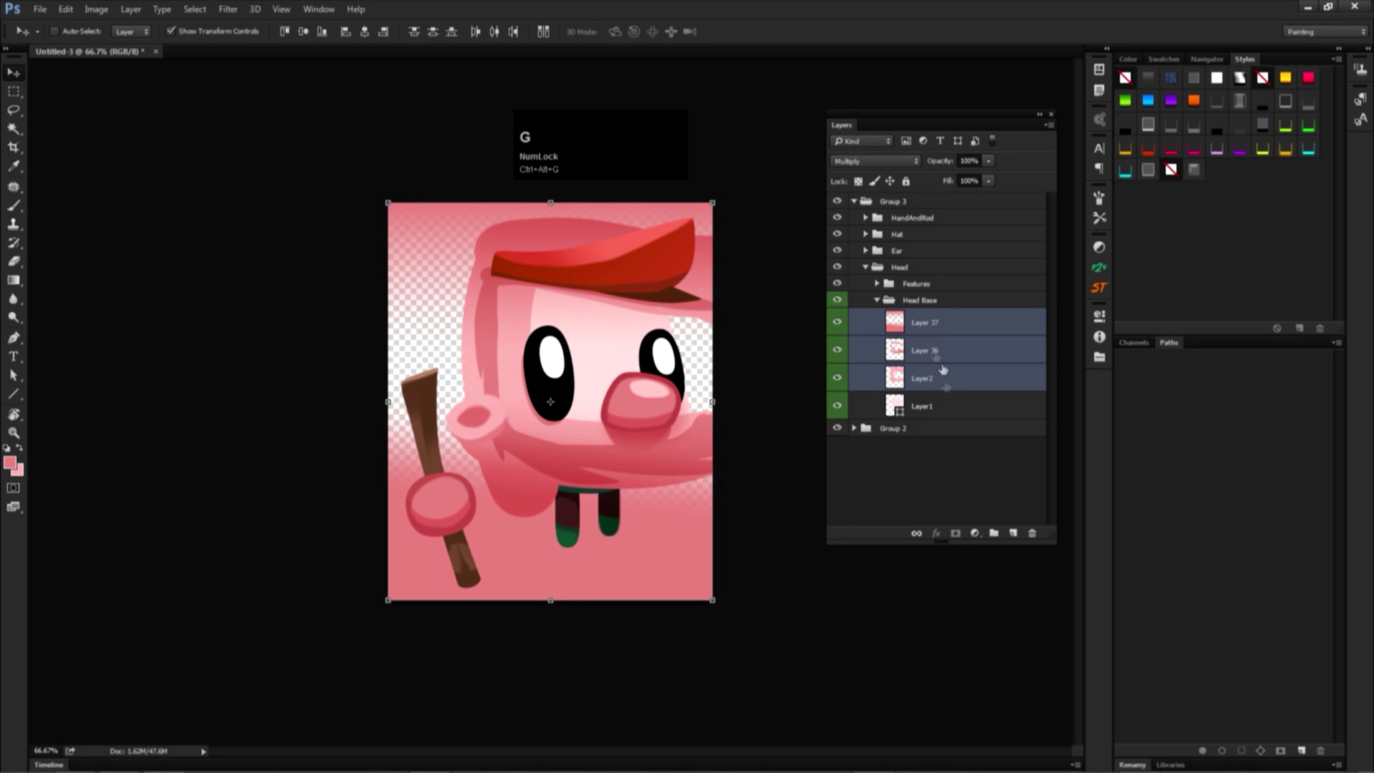